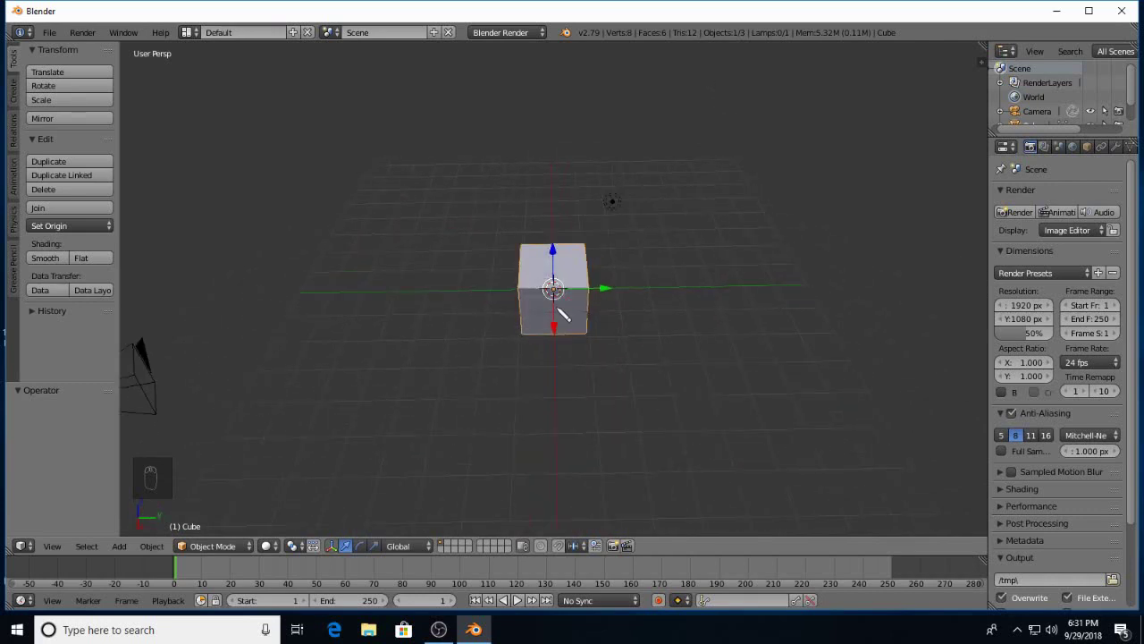
# Delete the default cube, leaving only the camera and lamp in the scene
pyautogui.press('x')
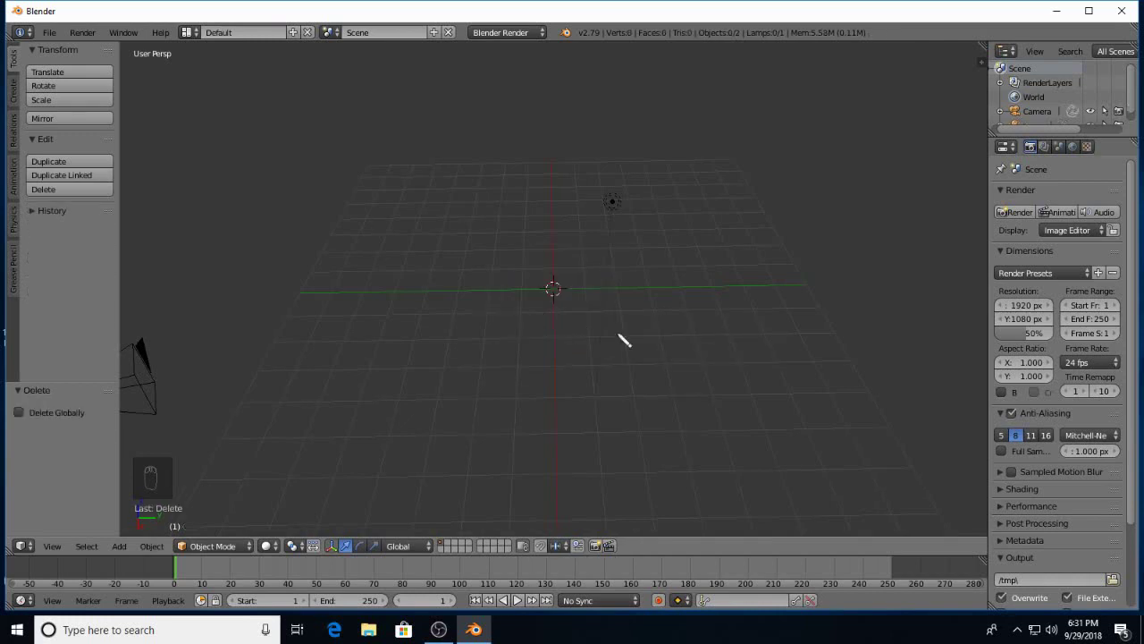
pyautogui.moveTo(679, 361); pyautogui.dragTo(679, 361)
# Add a circle mesh at the origin and scale it uniformly to 0.2
pyautogui.press('shift+a')
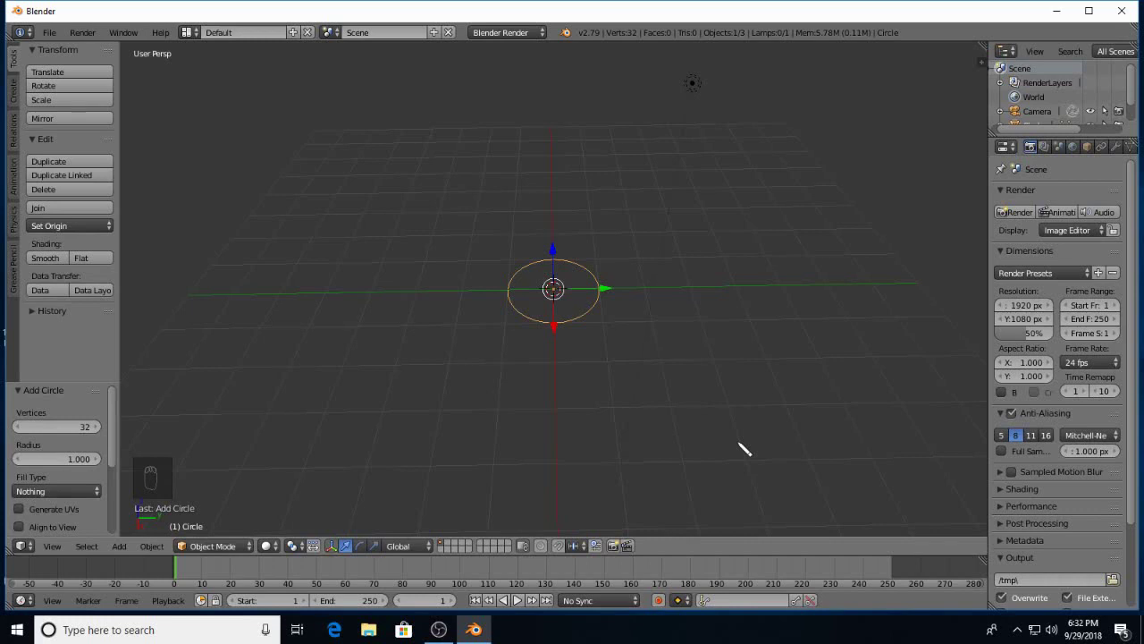
pyautogui.press('s')
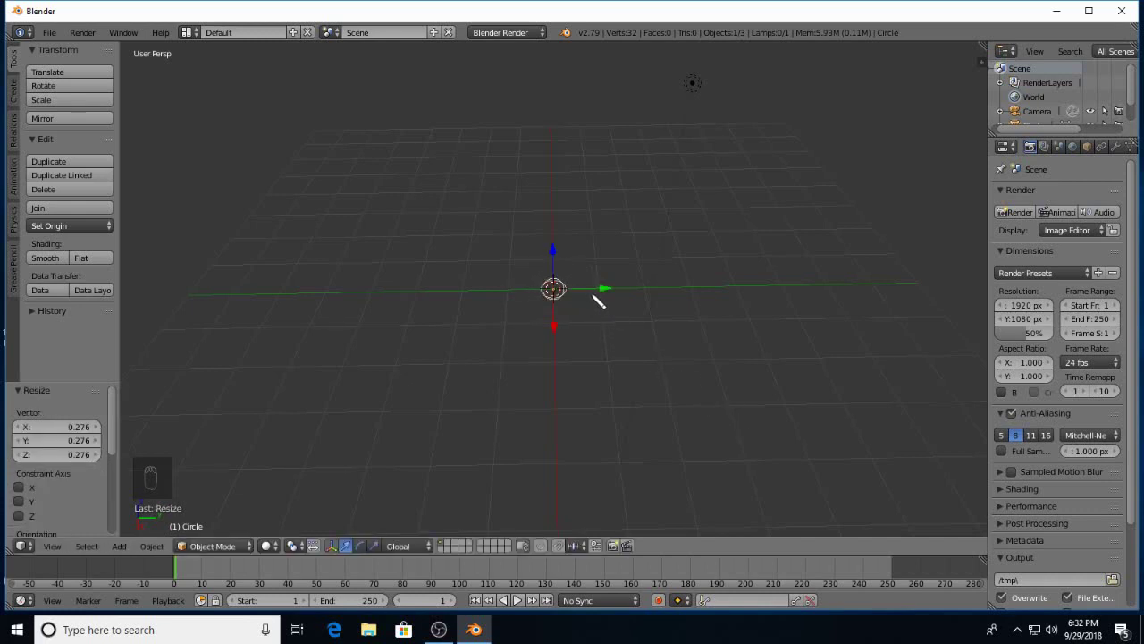
# Move the circle 1.2 along Y and rotate it 90° about X to stand upright
pyautogui.moveTo(625, 330); pyautogui.dragTo(608, 291)
pyautogui.moveTo(608, 291); pyautogui.dragTo(772, 296)
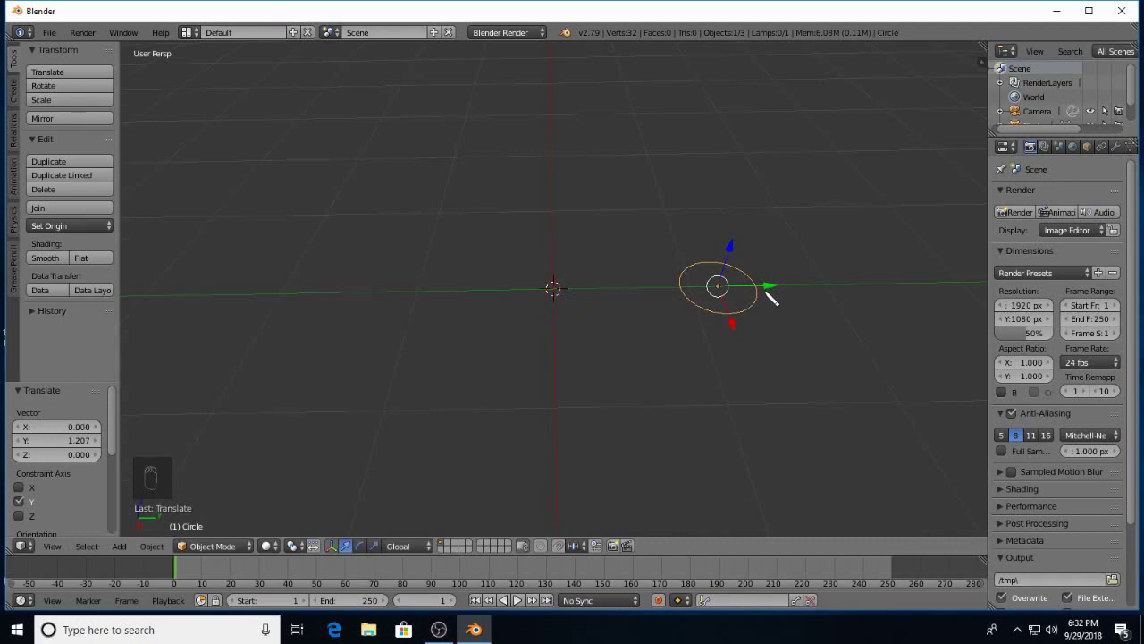
pyautogui.press('r')
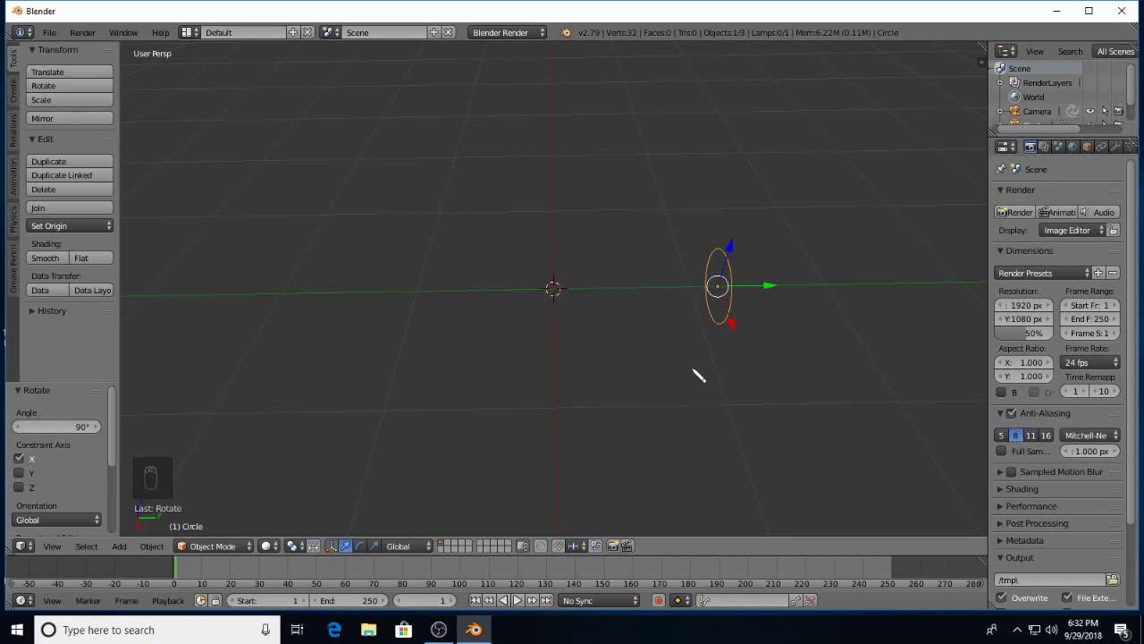
# Apply the circle's location so its origin sits at the world centre, and widen the Properties area
pyautogui.press('ctrl+a')
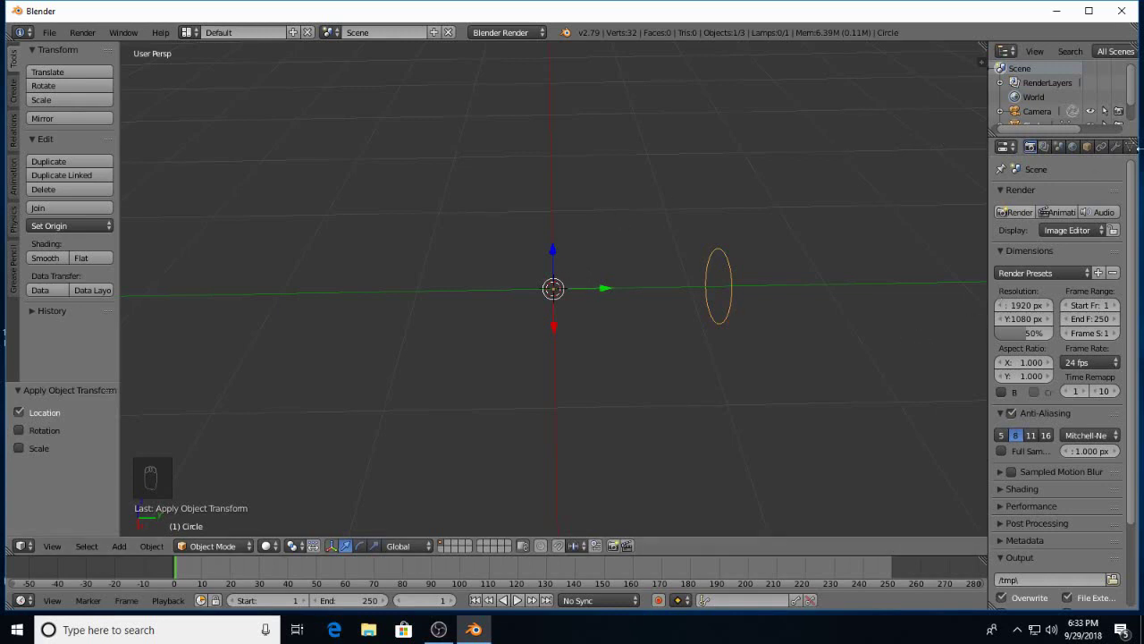
pyautogui.moveTo(994, 170); pyautogui.dragTo(958, 220)
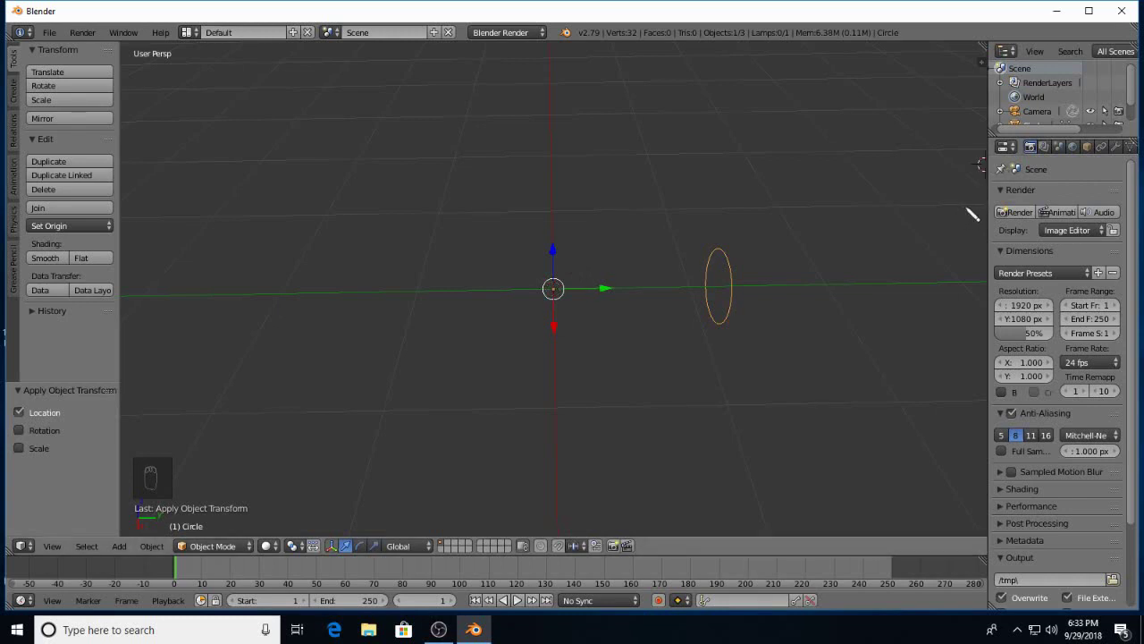
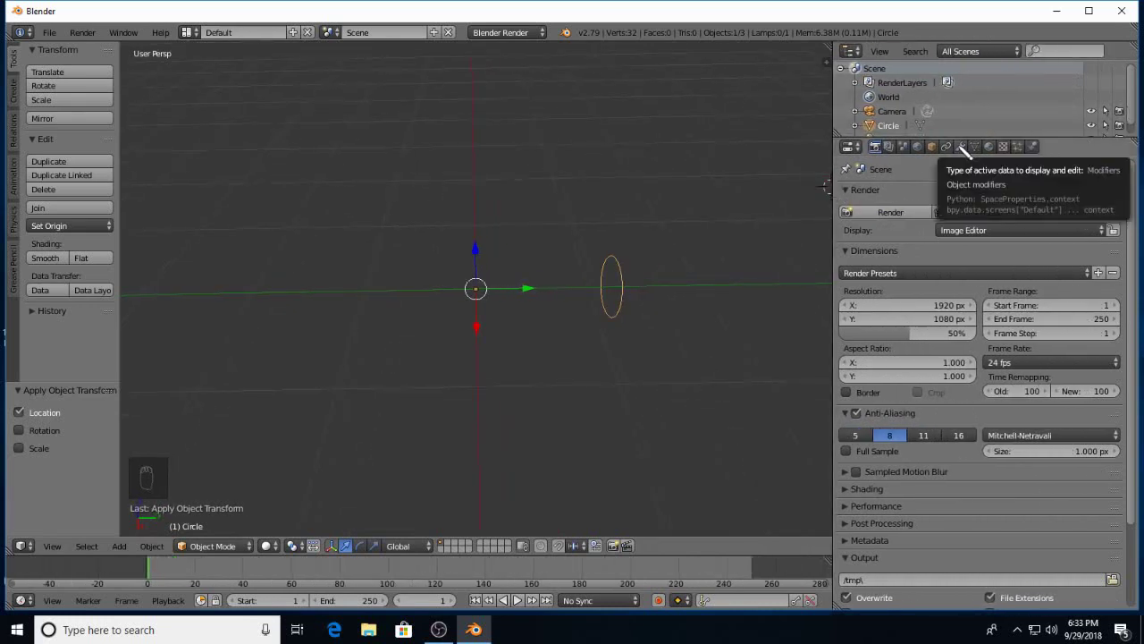
pyautogui.click(967, 151)
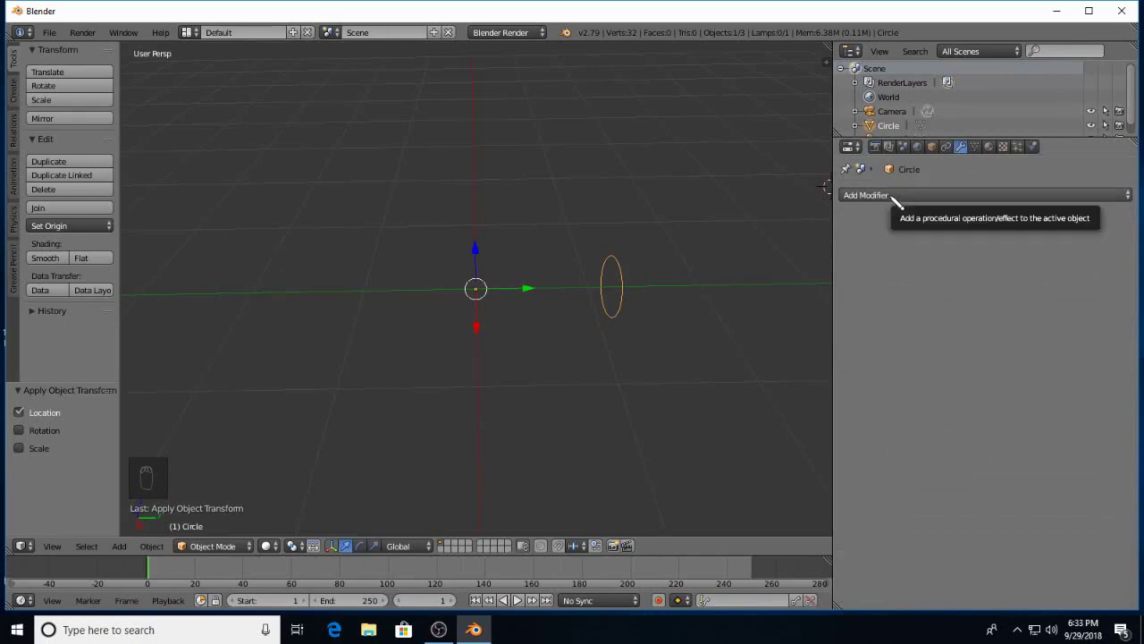
pyautogui.click(899, 200)
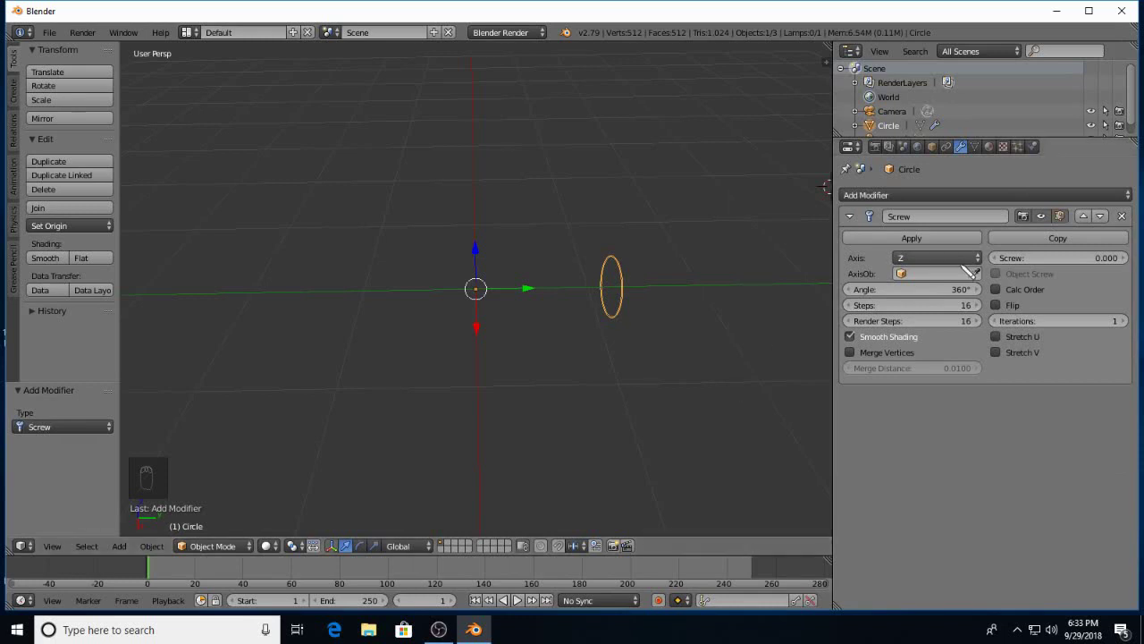
pyautogui.click(968, 264)
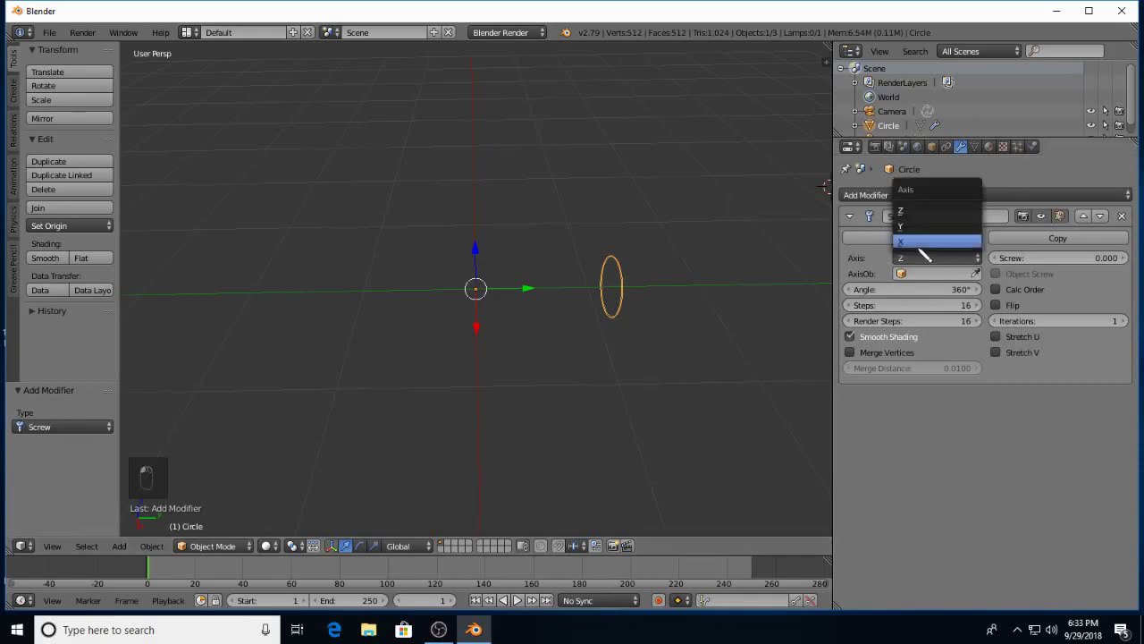
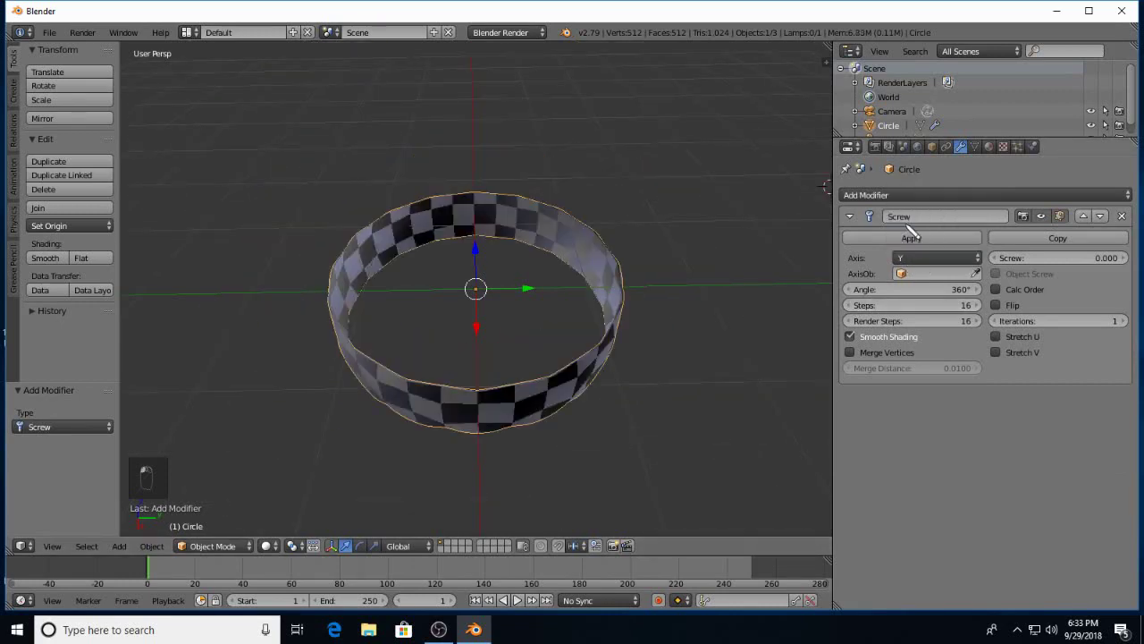
pyautogui.moveTo(579, 429); pyautogui.dragTo(1129, 218)
pyautogui.click(1129, 218)
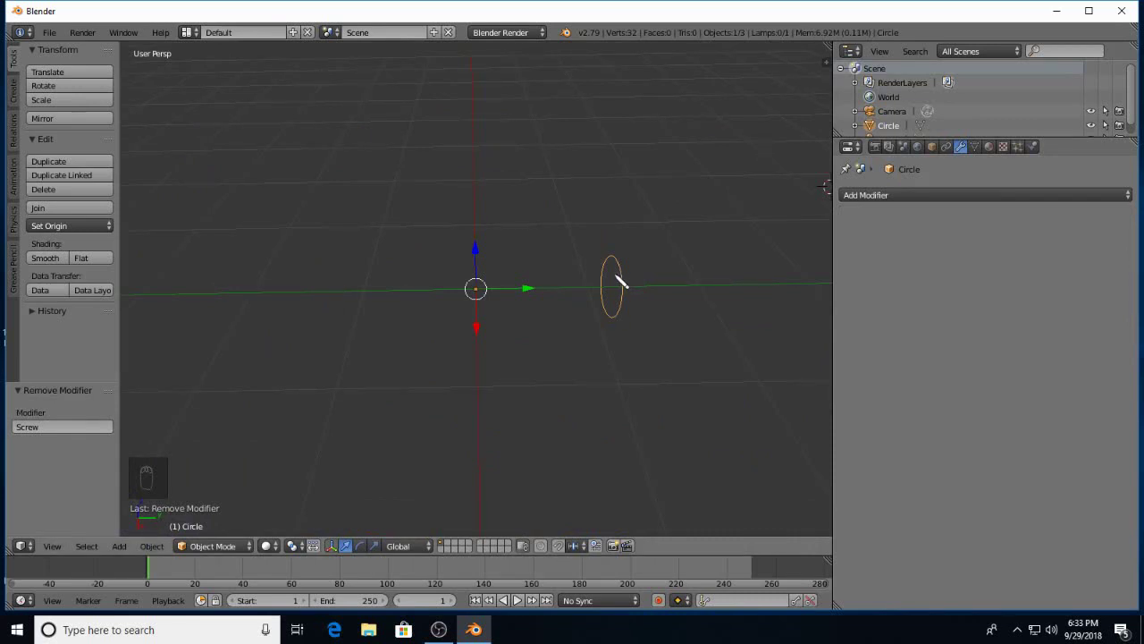
# Try rotating the circle, then undo the transforms back to the offset circle
pyautogui.press('r')
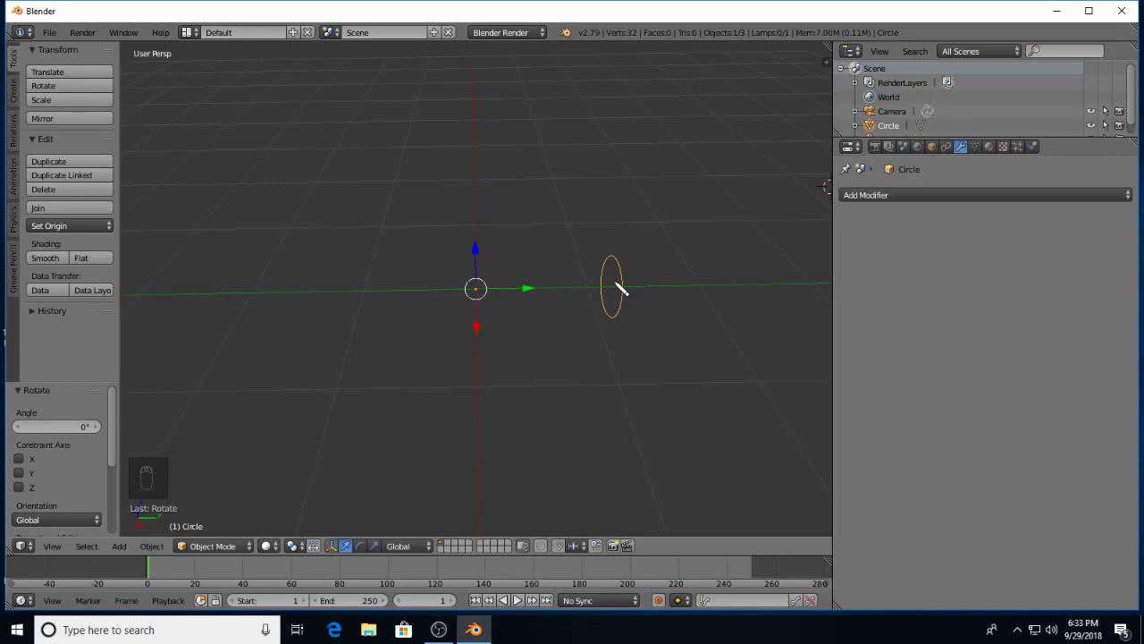
pyautogui.press('r')
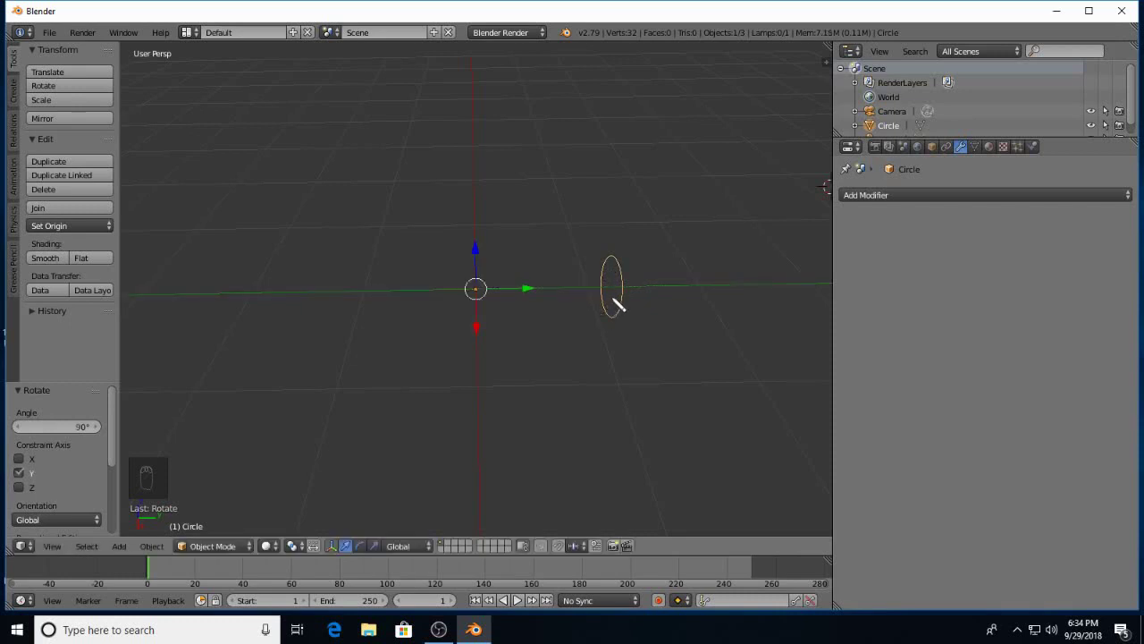
pyautogui.press('ctrl+z')
pyautogui.press('ctrl+z')
pyautogui.press('ctrl+z')
pyautogui.press('ctrl+z')
pyautogui.press('ctrl+z')
pyautogui.press('ctrl+z')
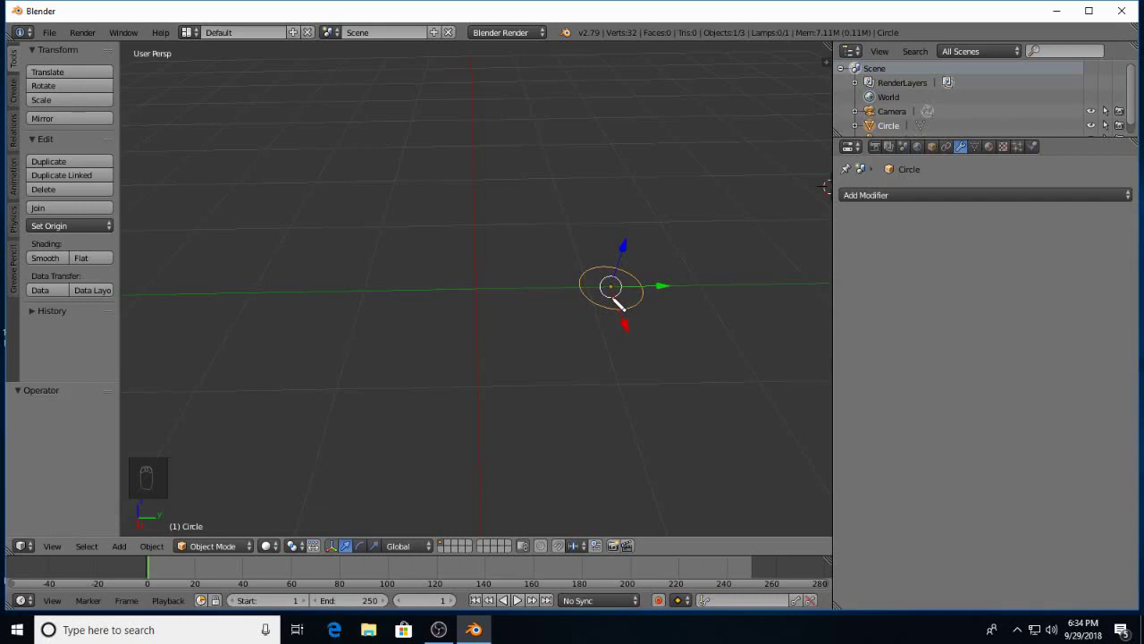
# Rotate the circle 90° about the global Y axis
pyautogui.press('r')
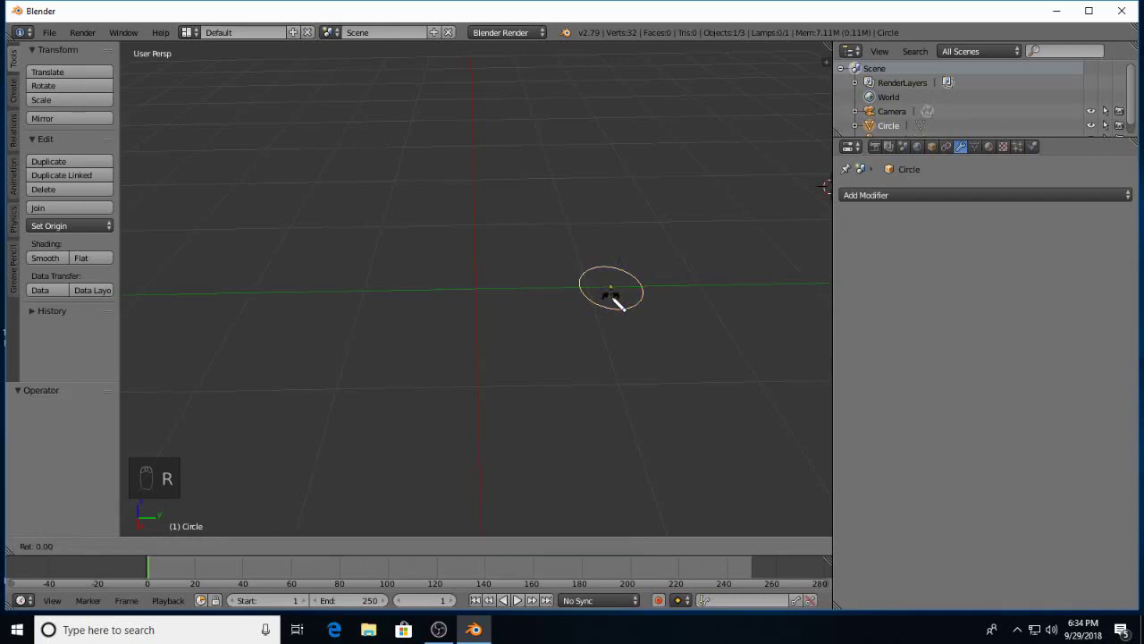
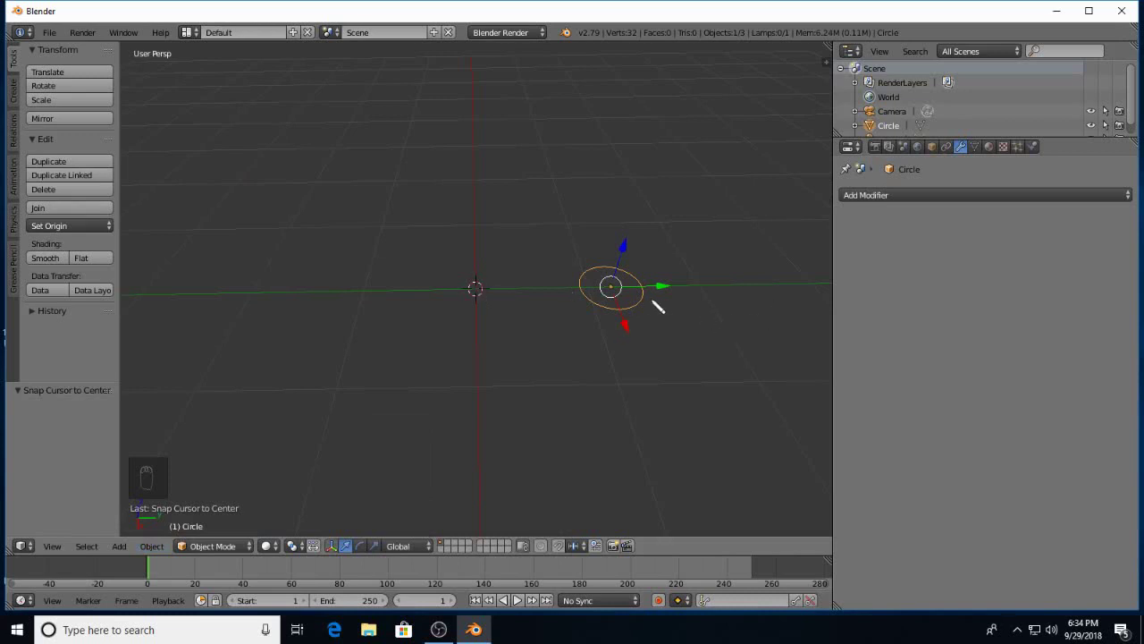
pyautogui.press('r')
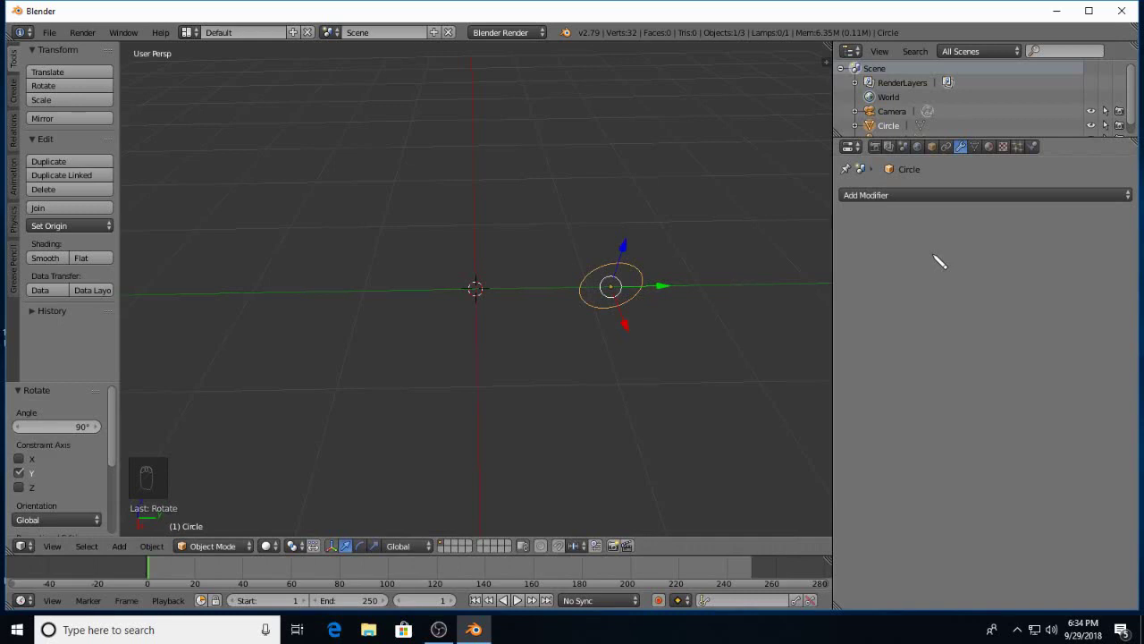
pyautogui.click(932, 201)
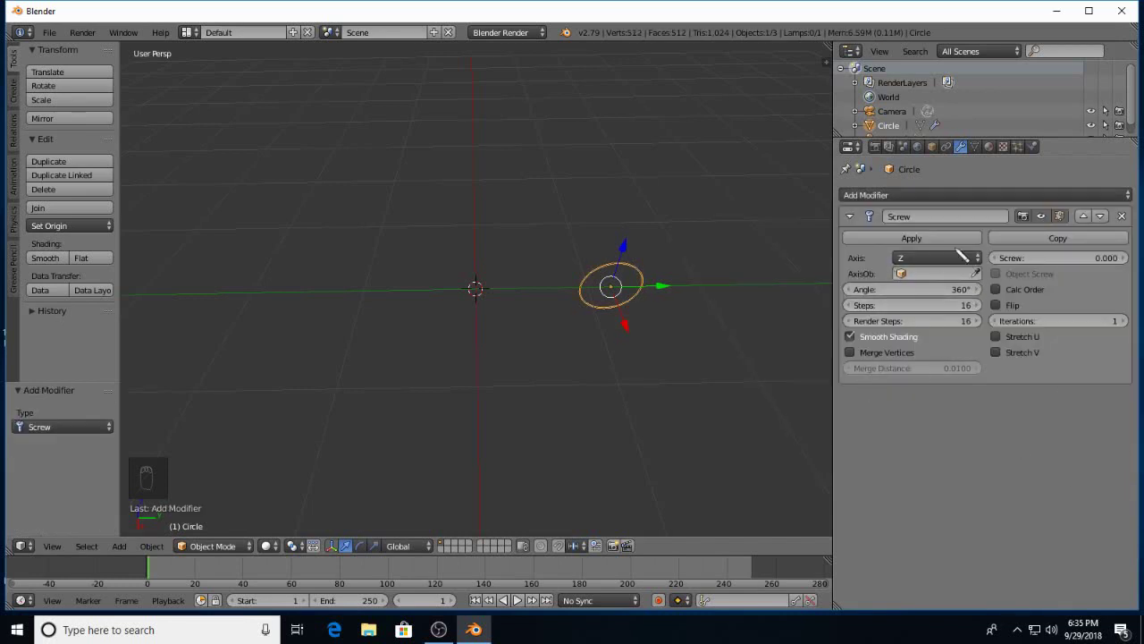
pyautogui.moveTo(949, 267); pyautogui.dragTo(928, 249)
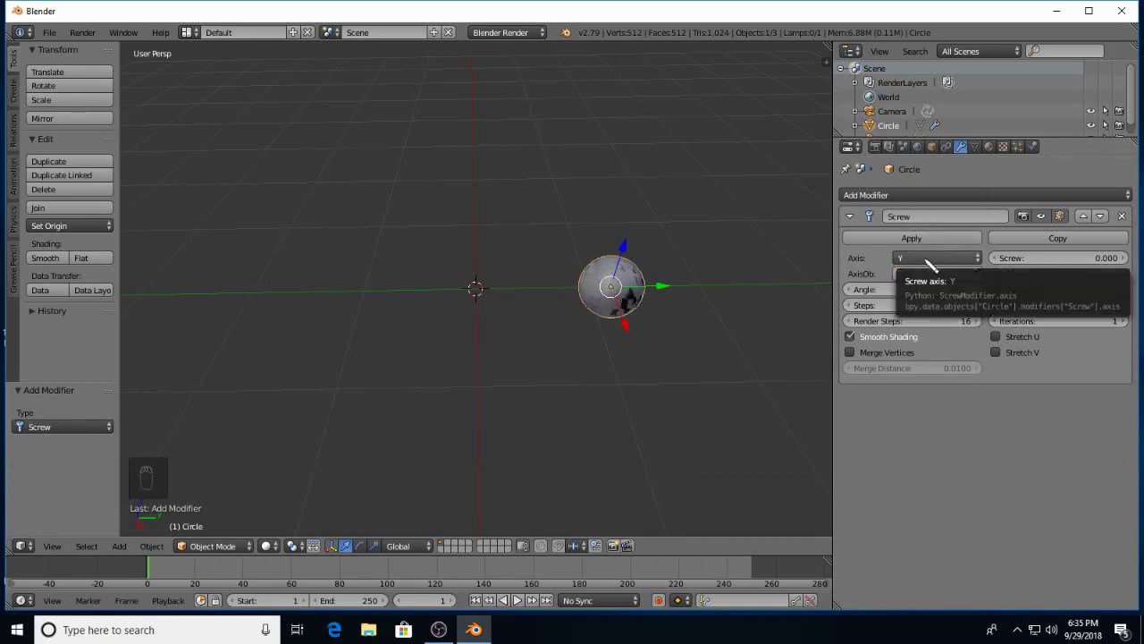
pyautogui.press('ctrl+z')
pyautogui.press('ctrl+z')
pyautogui.press('ctrl+z')
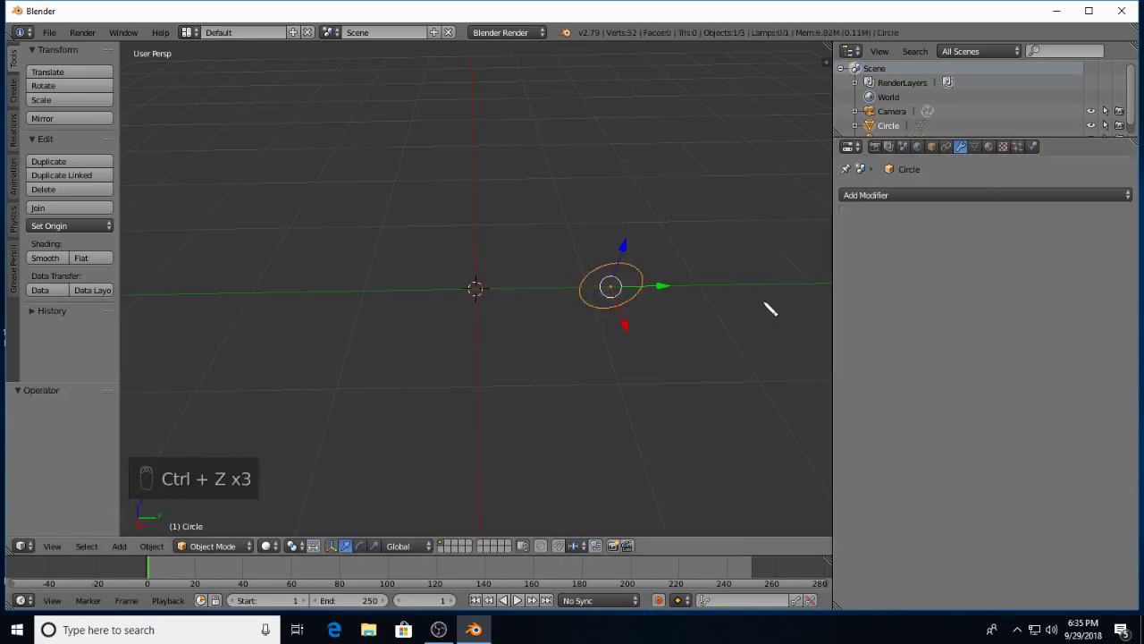
# Apply the circle's location again so its origin stays at the world centre while the ring is offset
pyautogui.click(903, 223)
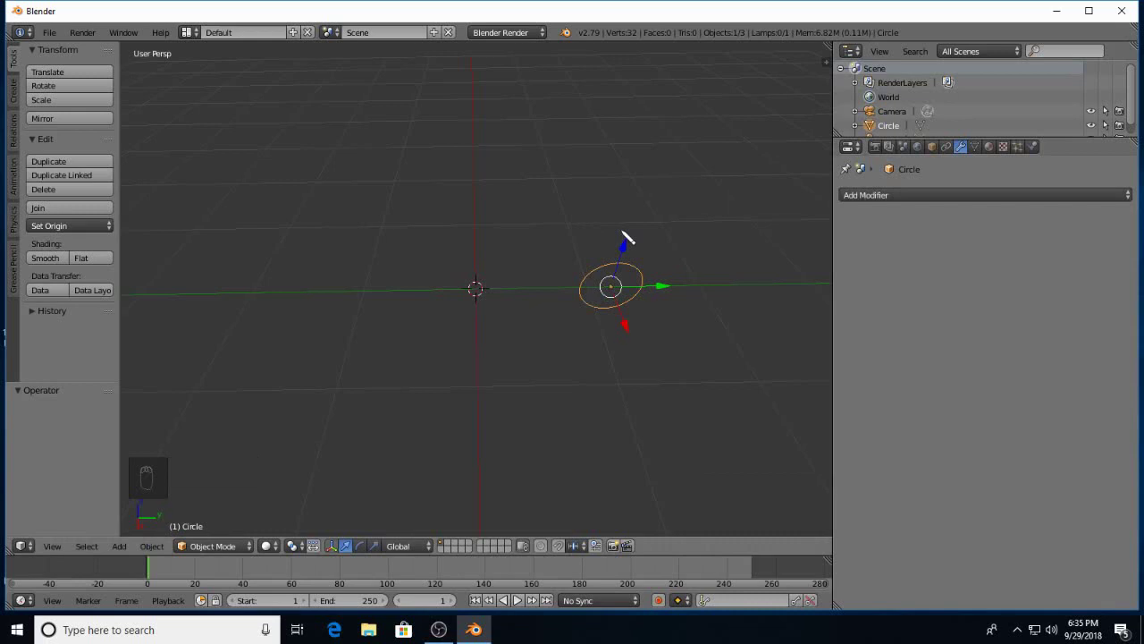
pyautogui.press('ctrl+a')
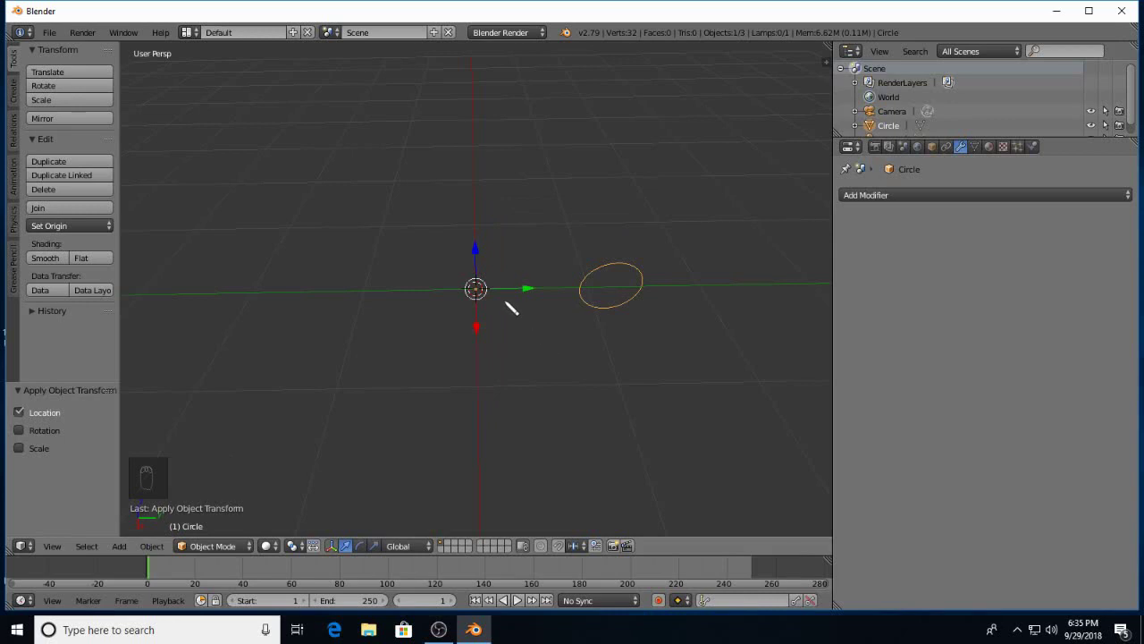
pyautogui.press('ctrl+z')
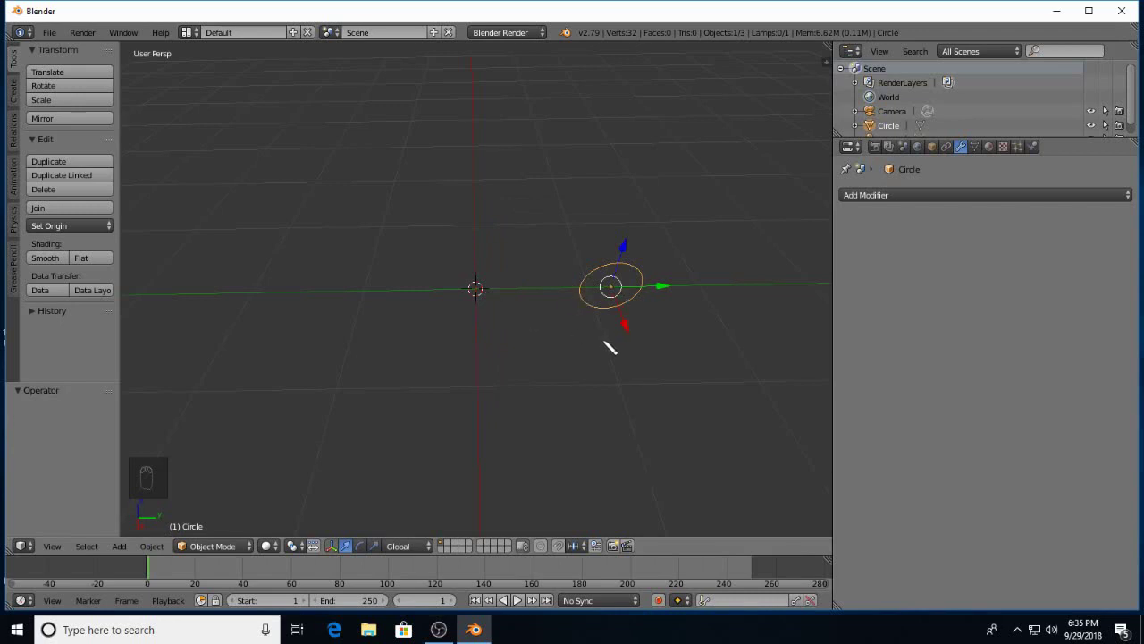
pyautogui.press('ctrl+a')
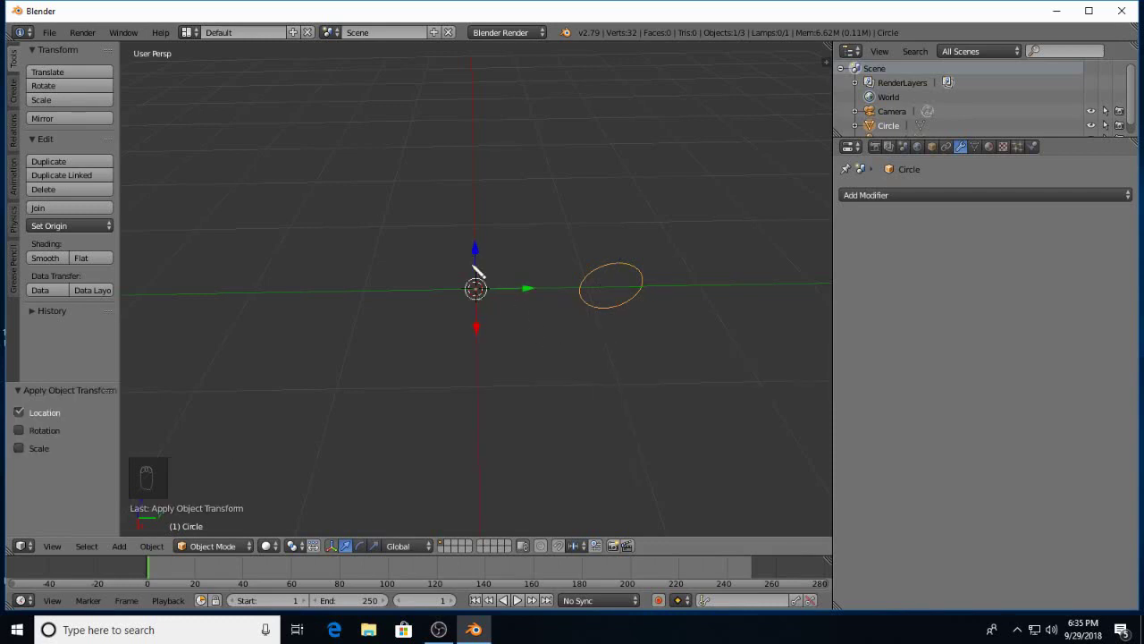
# Add a Screw modifier set to the X axis, spinning the circle 360° into a torus-shaped ring
pyautogui.click(971, 197)
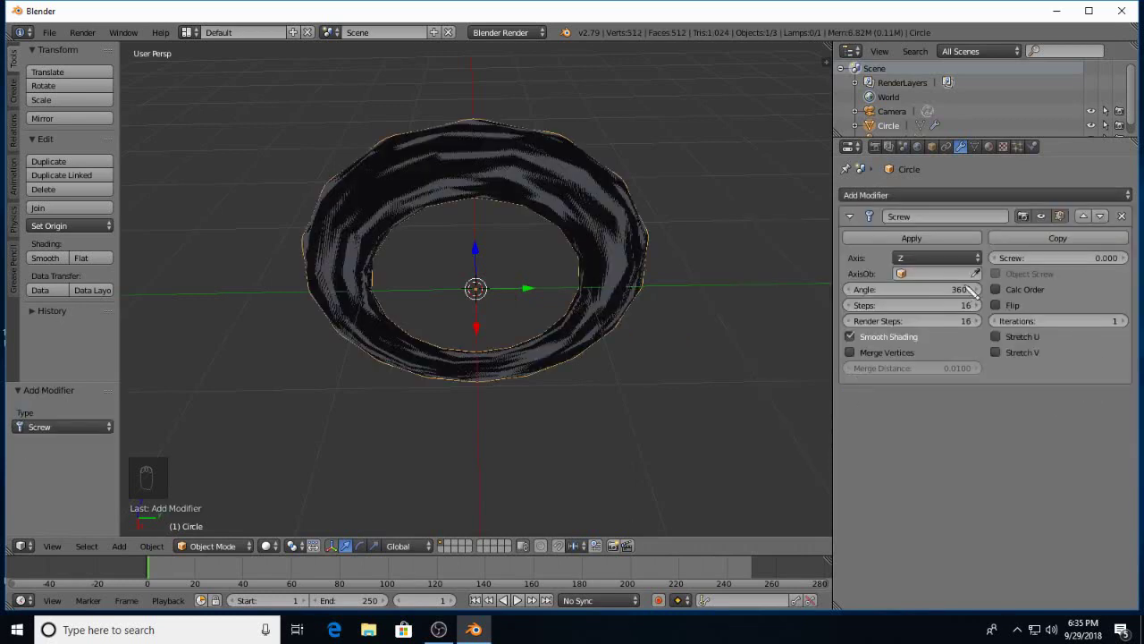
pyautogui.click(947, 262)
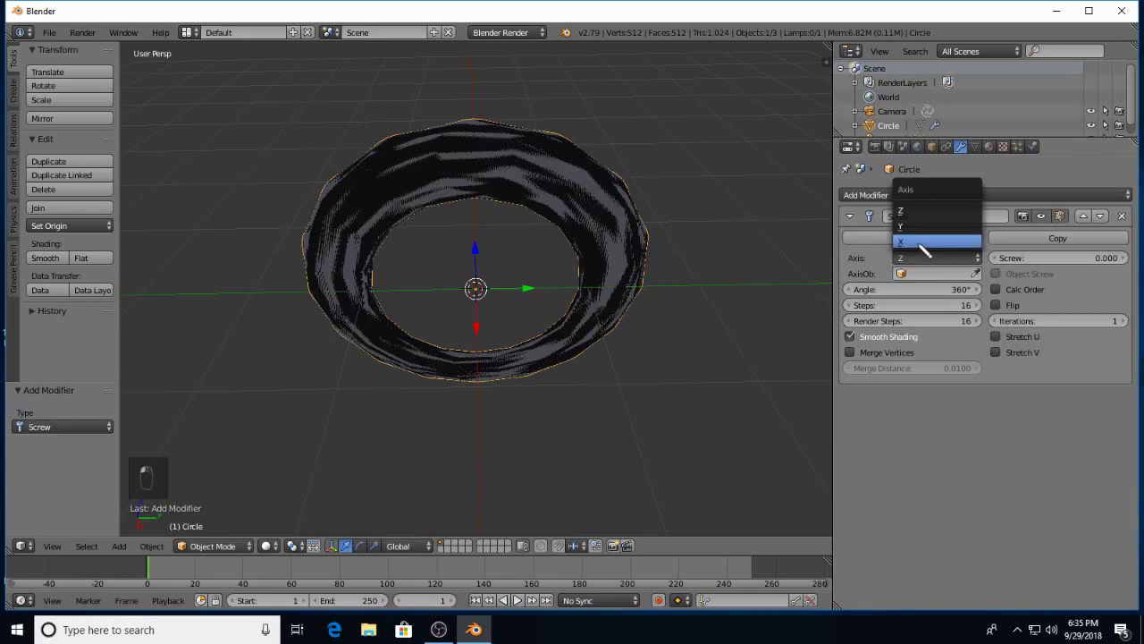
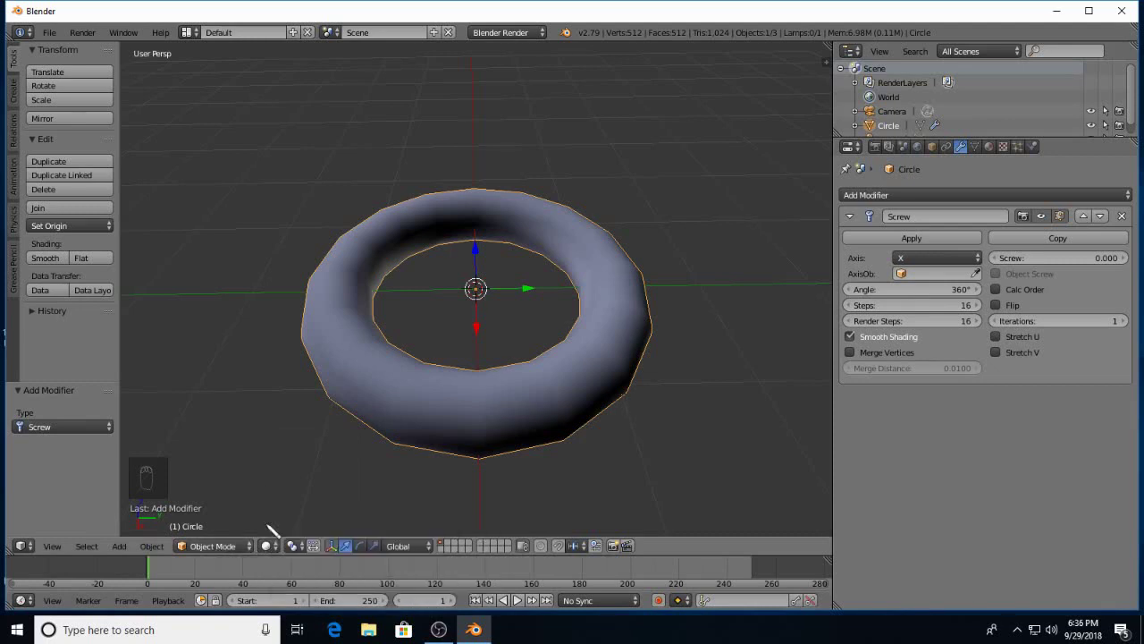
pyautogui.click(282, 551)
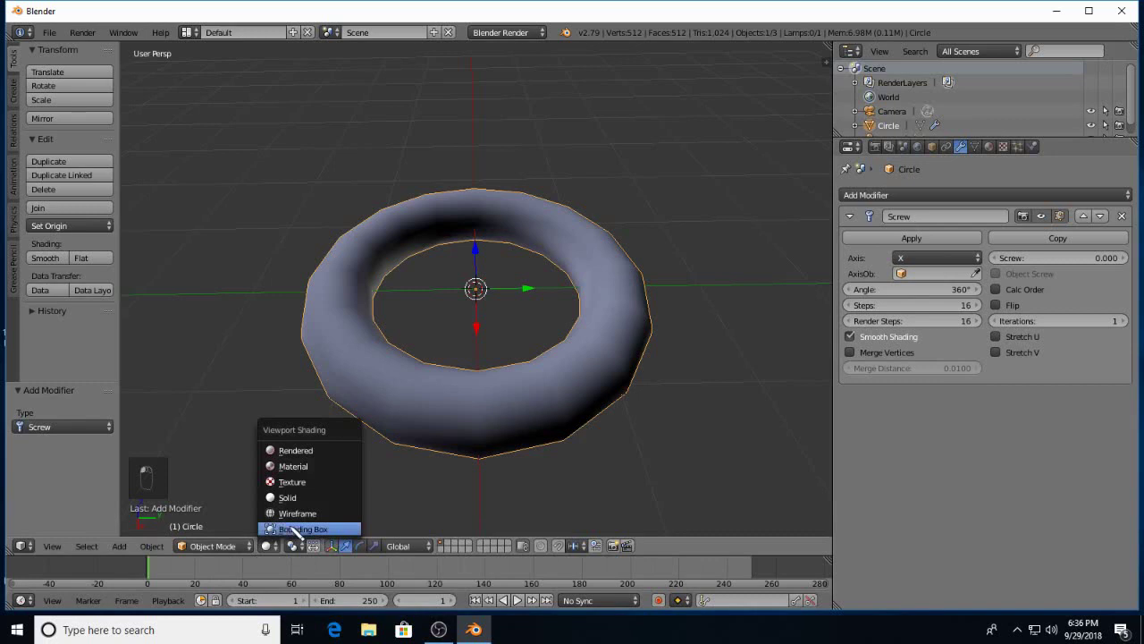
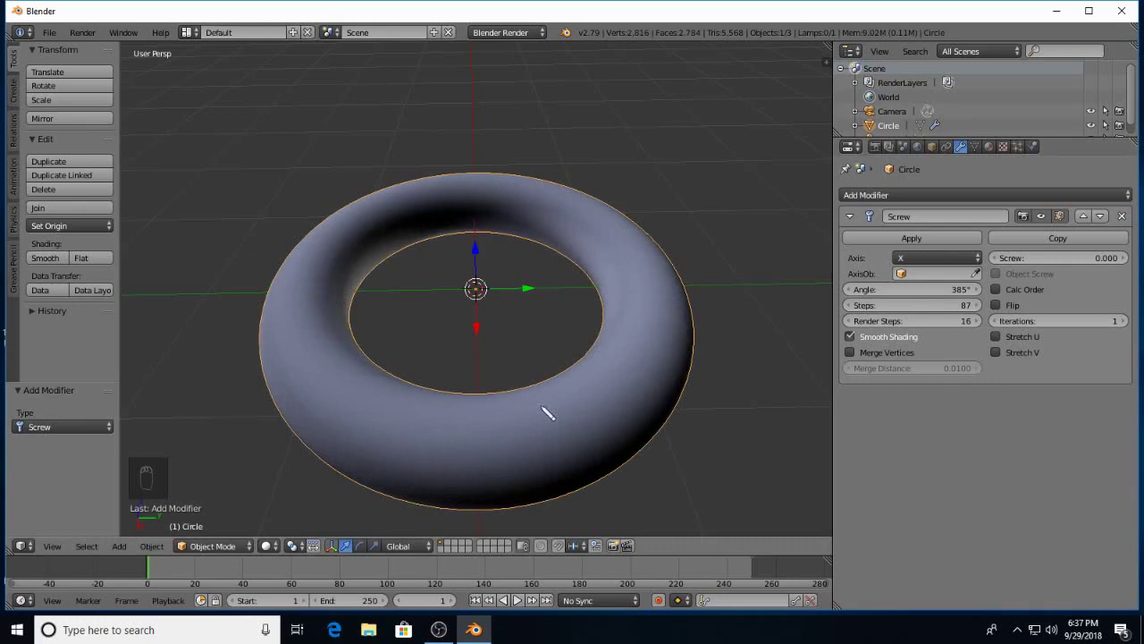
# Orbit the view to inspect the coiled spring from below and from above
pyautogui.moveTo(589, 454); pyautogui.dragTo(471, 454)
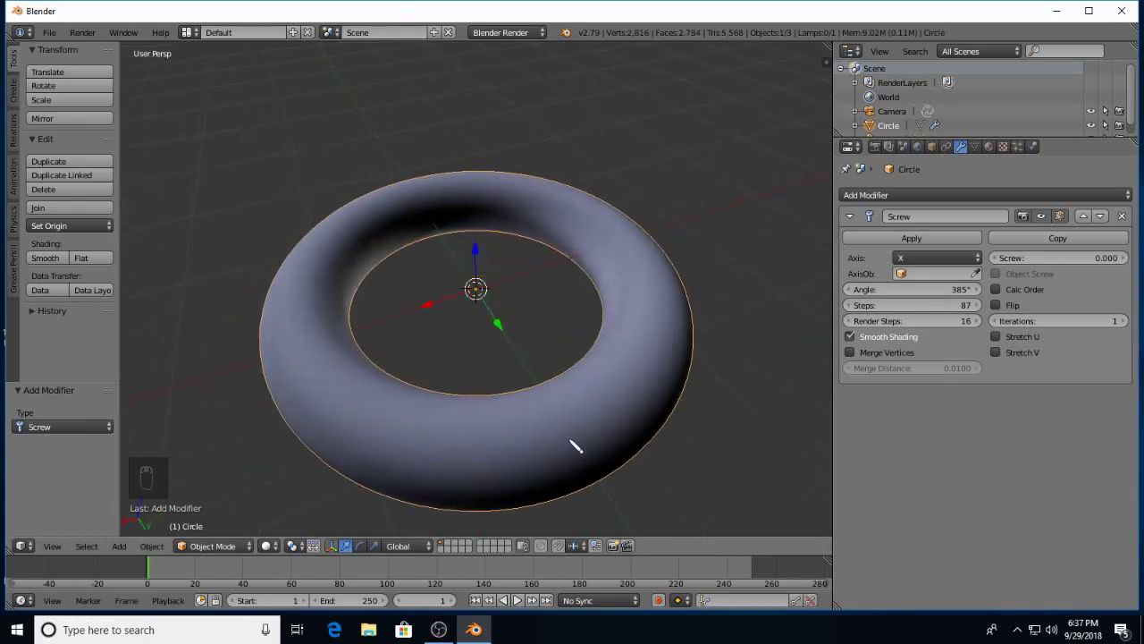
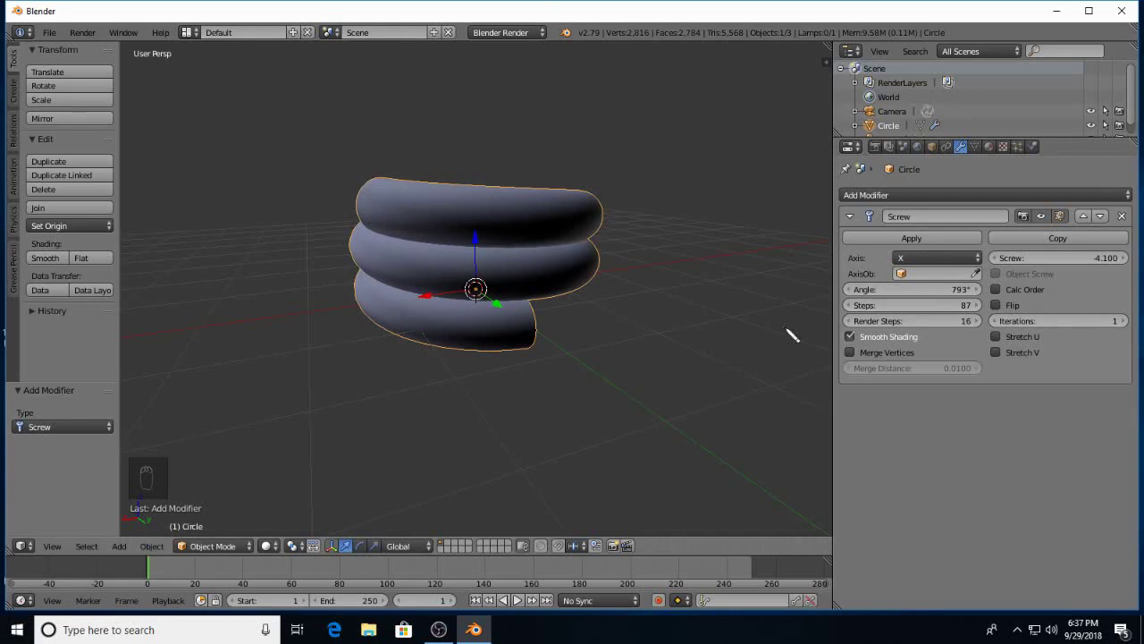
pyautogui.moveTo(343, 390); pyautogui.dragTo(249, 426)
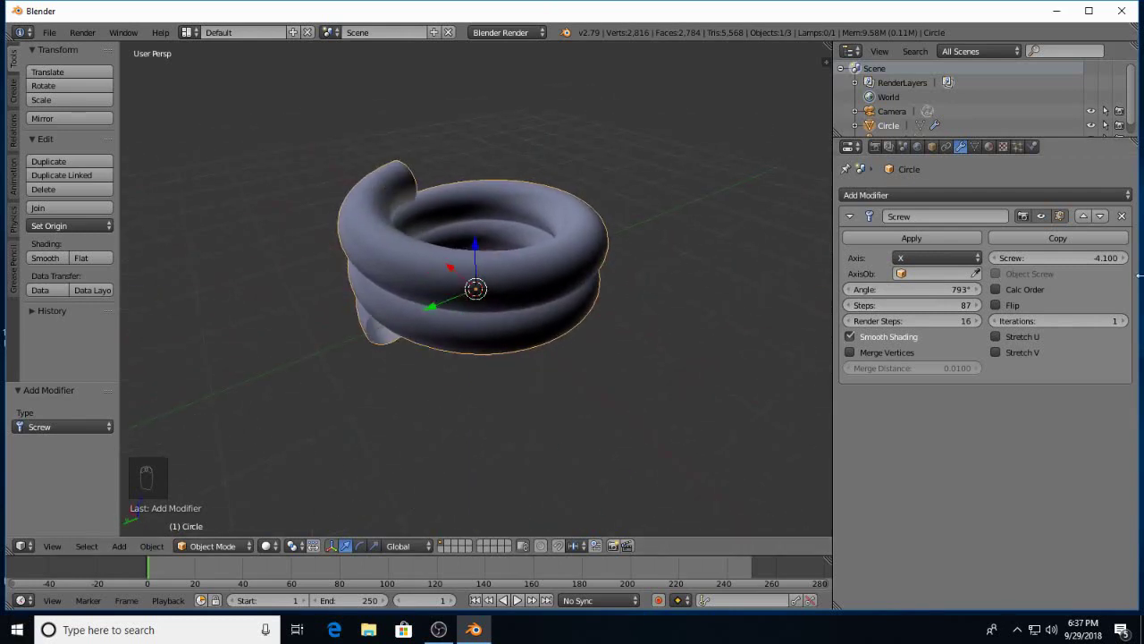